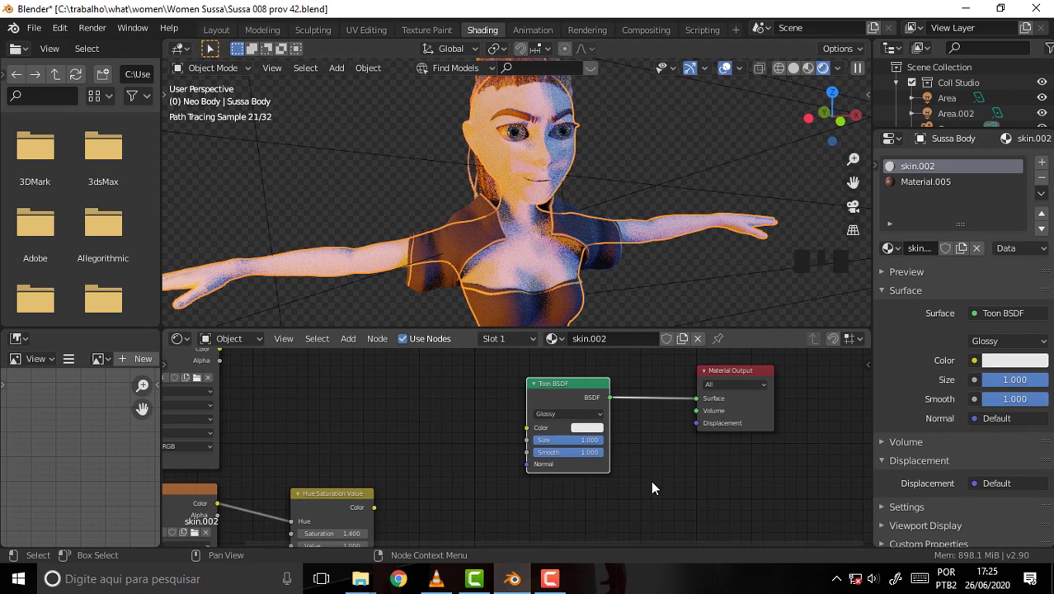
Duplicate the Glossy Toon BSDF node to get a second Toon BSDF for the Diffuse component
{"action": "left_click", "coordinate": [566, 390]}
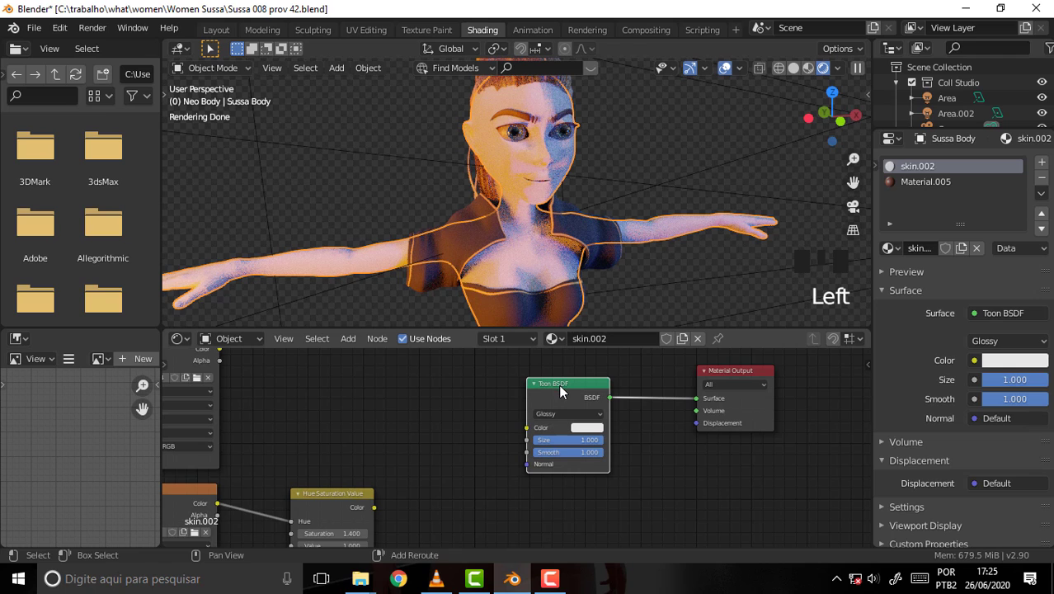
{"action": "key", "text": "shift+d"}
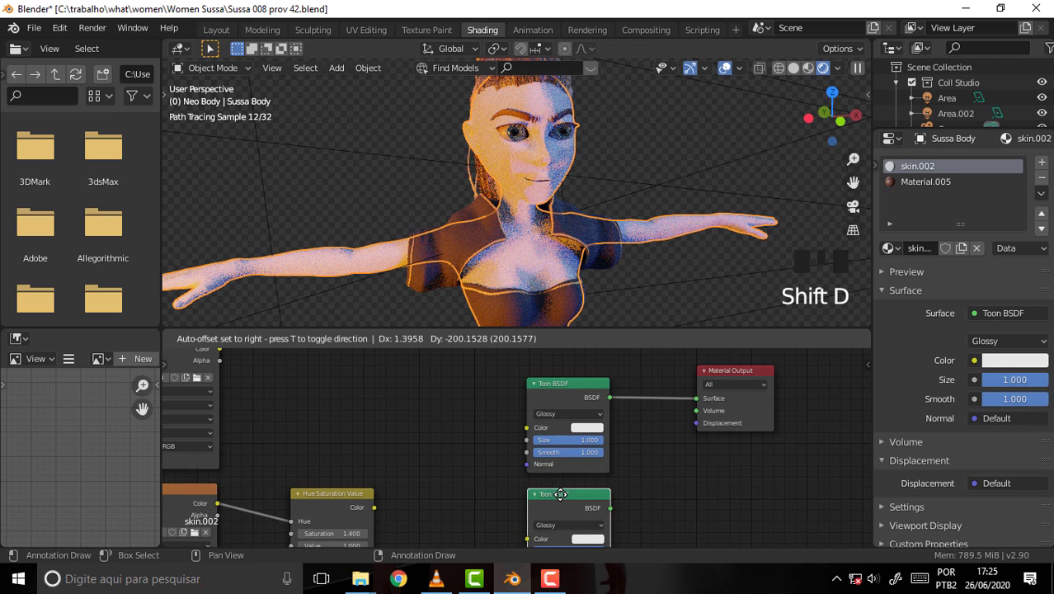
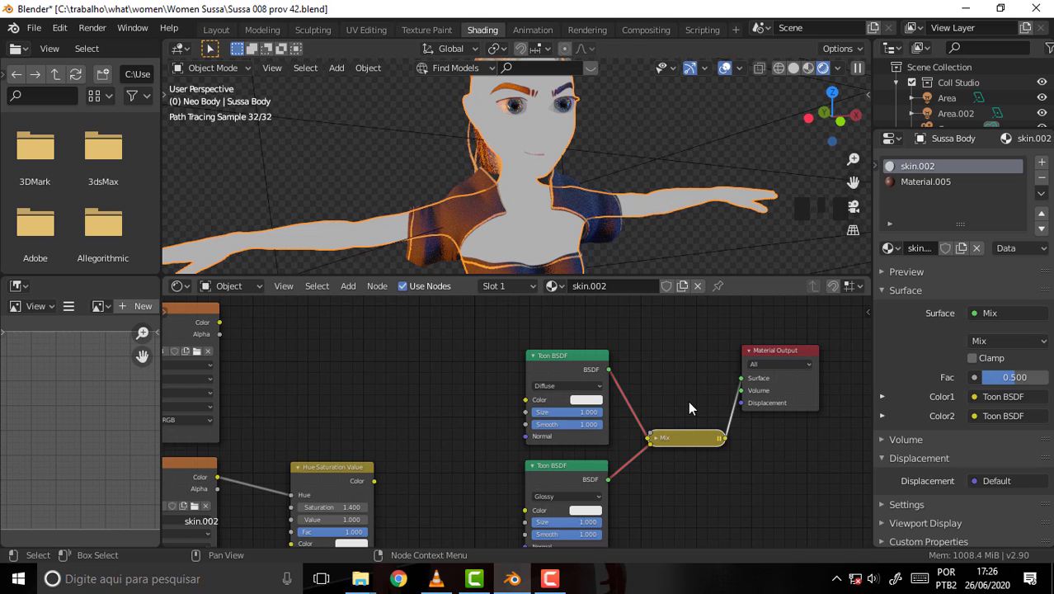
Rework the shaders into two Mix Shader nodes feeding a third Mix Shader and rearrange them
{"action": "key", "text": "ctrl+z"}
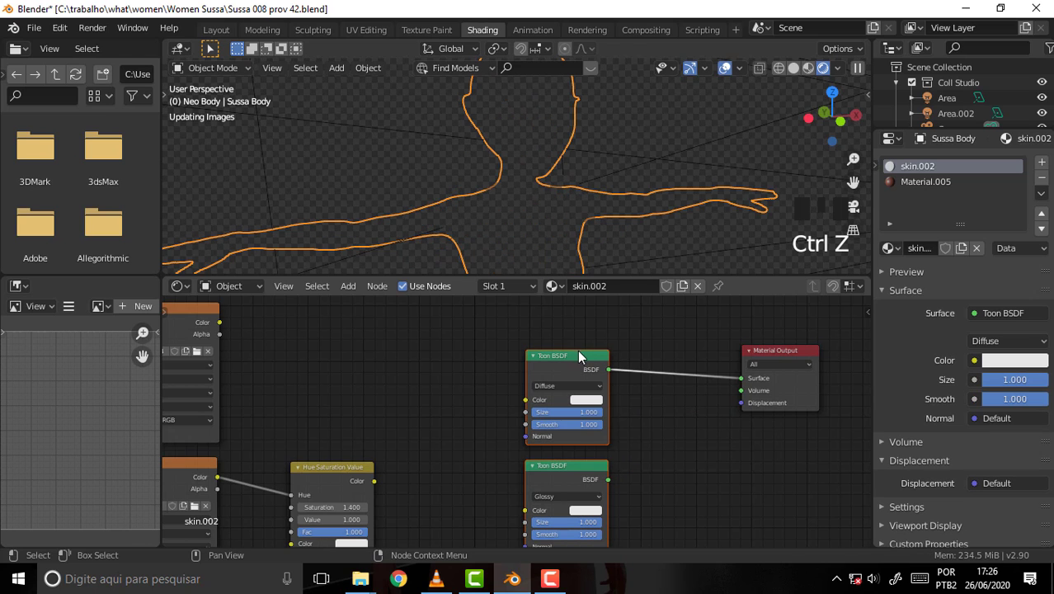
{"action": "left_click", "coordinate": [568, 378]}
{"action": "left_click_drag", "start_coordinate": [566, 360], "coordinate": [860, 403]}
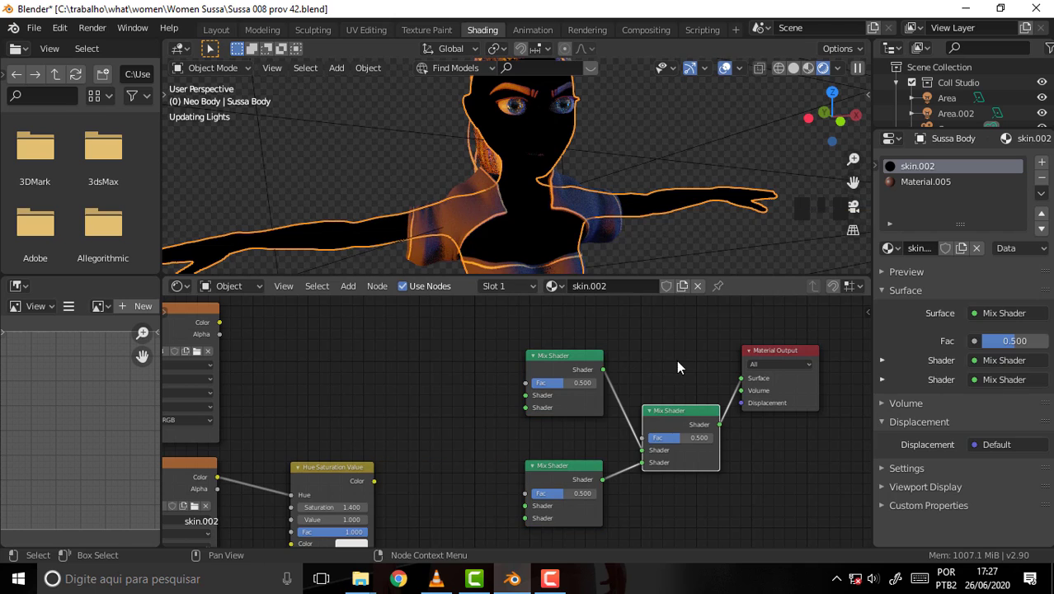
{"action": "left_click", "coordinate": [571, 359]}
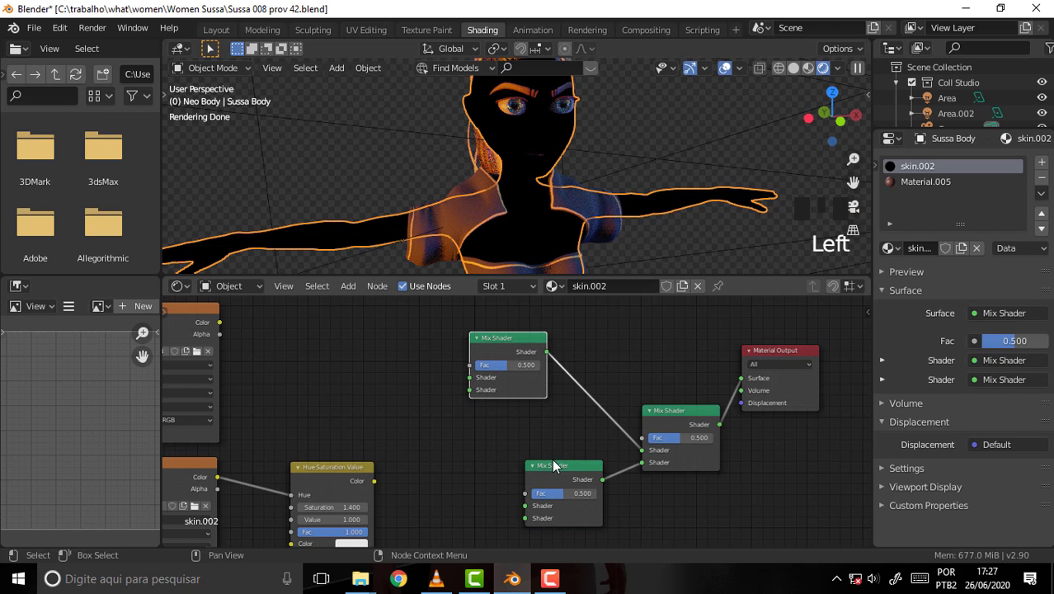
{"action": "left_click_drag", "start_coordinate": [557, 466], "coordinate": [663, 466]}
Undo the Mix Shader changes step by step back toward the two Toon BSDF nodes
{"action": "key", "text": "ctrl+z"}
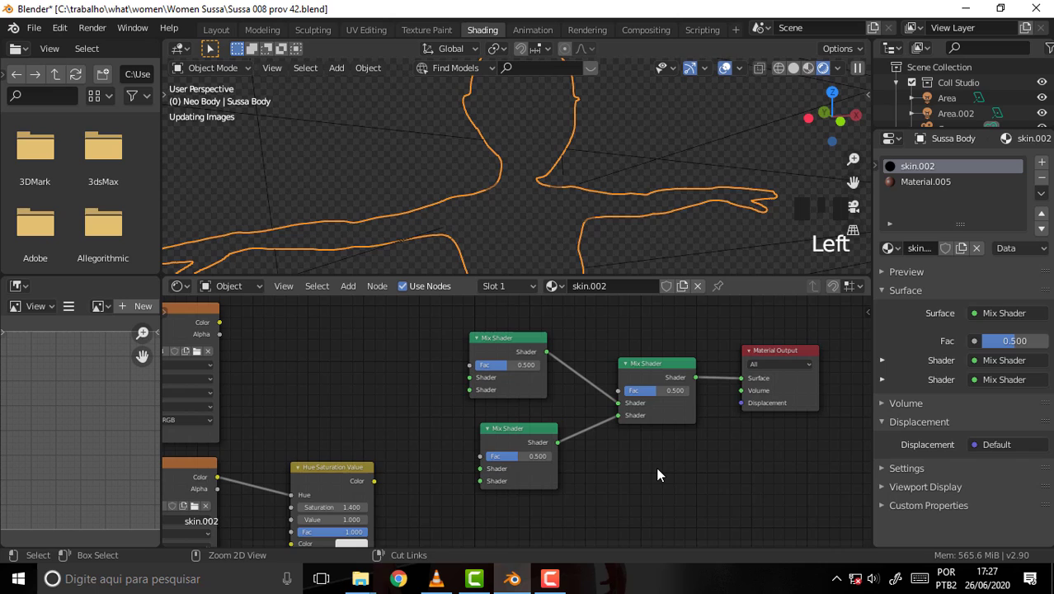
{"action": "key", "text": "ctrl+z"}
{"action": "key", "text": "ctrl+z"}
{"action": "key", "text": "ctrl+z"}
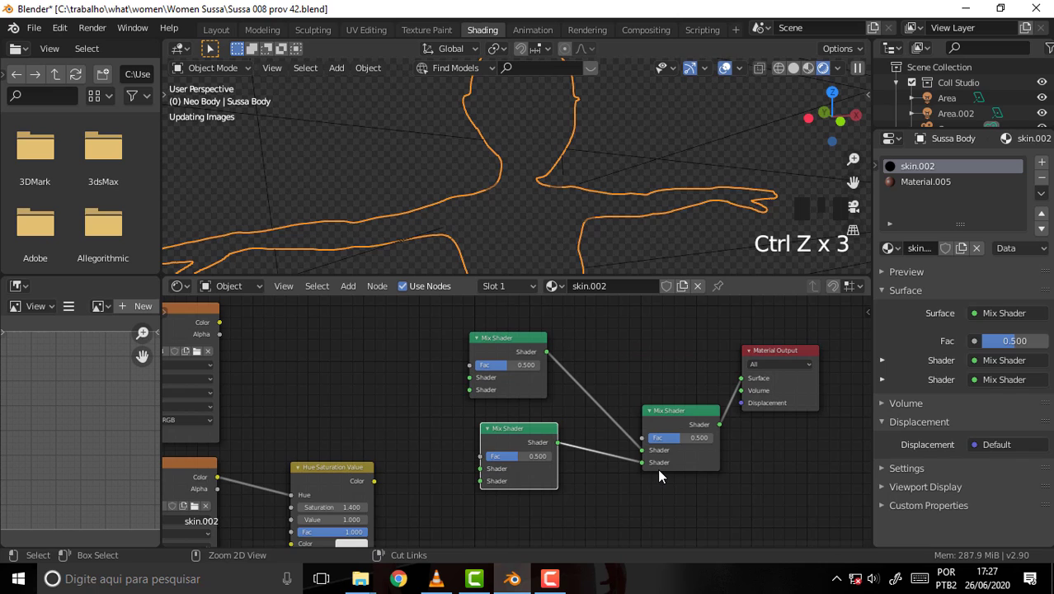
{"action": "key", "text": "ctrl+z"}
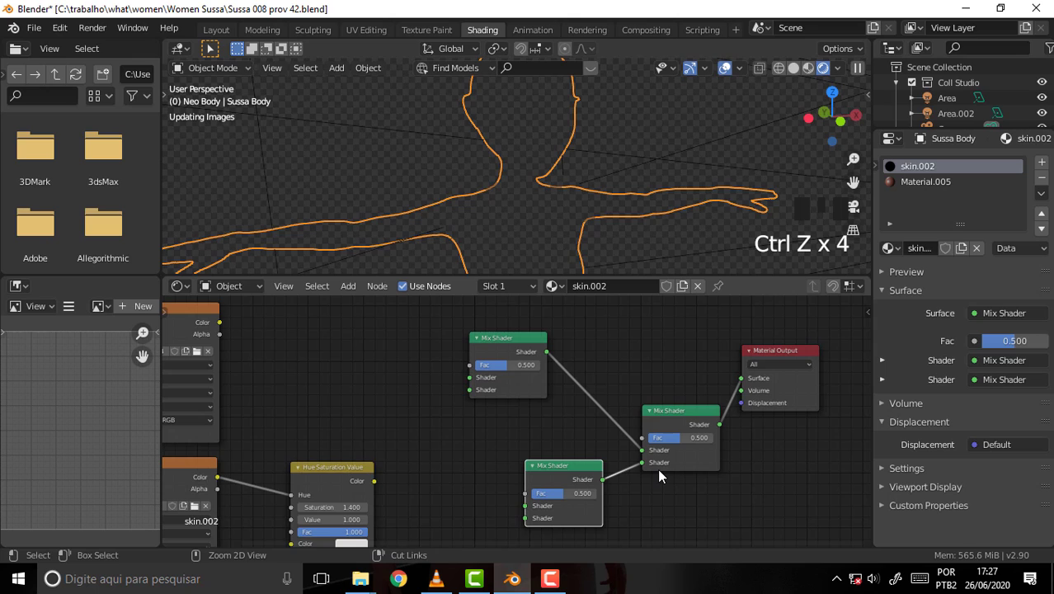
{"action": "key", "text": "ctrl+z"}
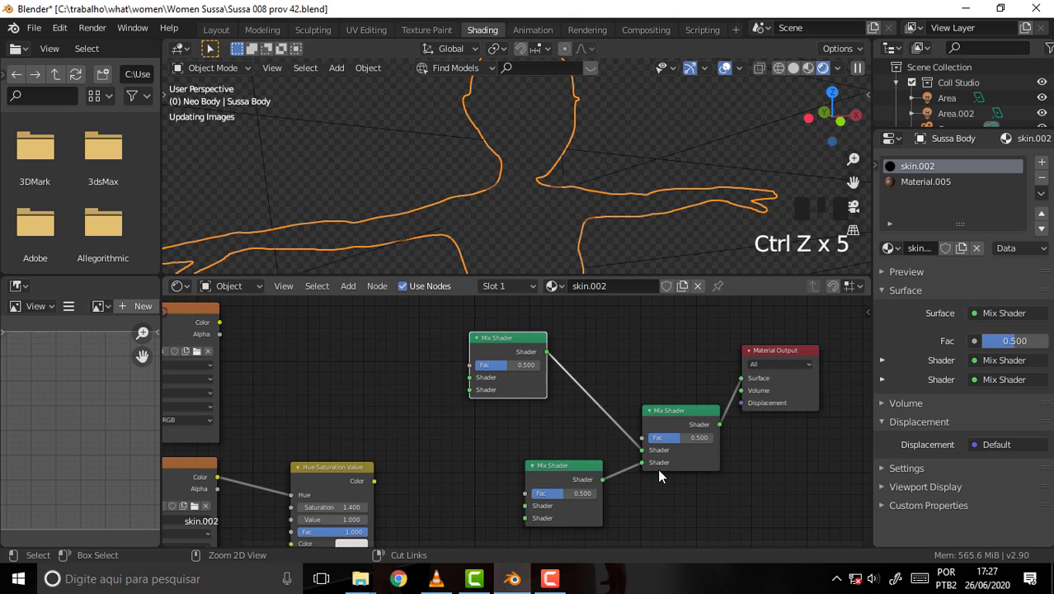
{"action": "key", "text": "ctrl+z"}
{"action": "key", "text": "ctrl+z"}
{"action": "key", "text": "ctrl+z"}
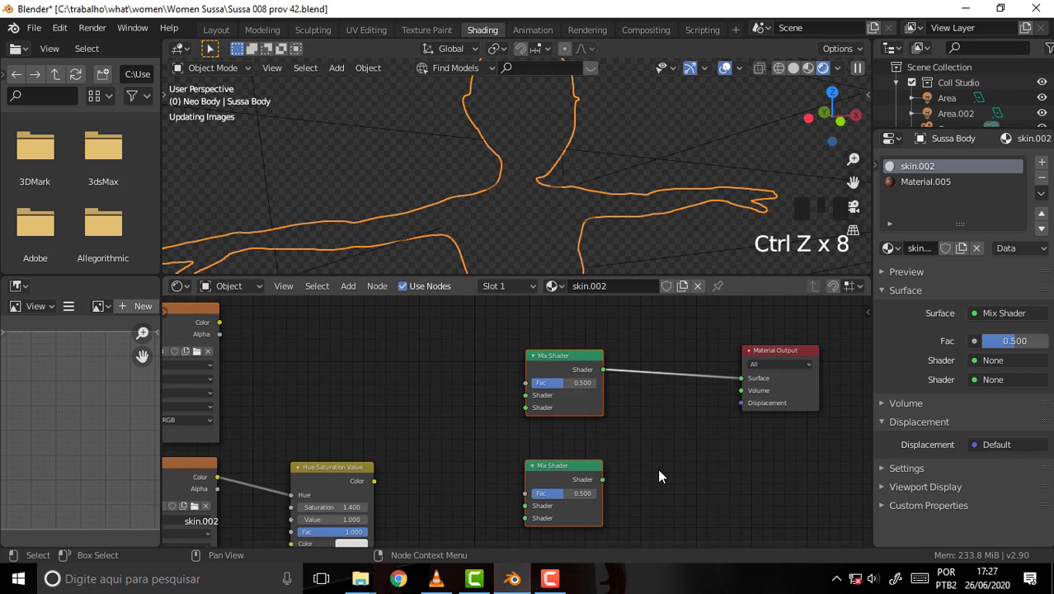
Merge the Diffuse and Glossy Toon BSDFs through a Node Wrangler Mix Shader into the Material Output
{"action": "key", "text": "ctrl+z"}
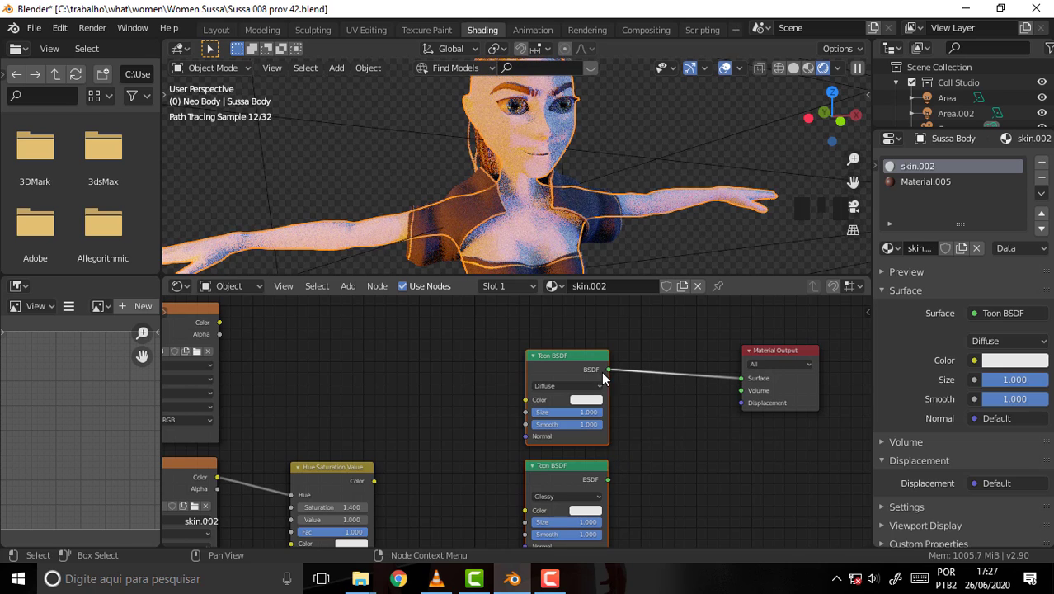
{"action": "left_click", "coordinate": [525, 361]}
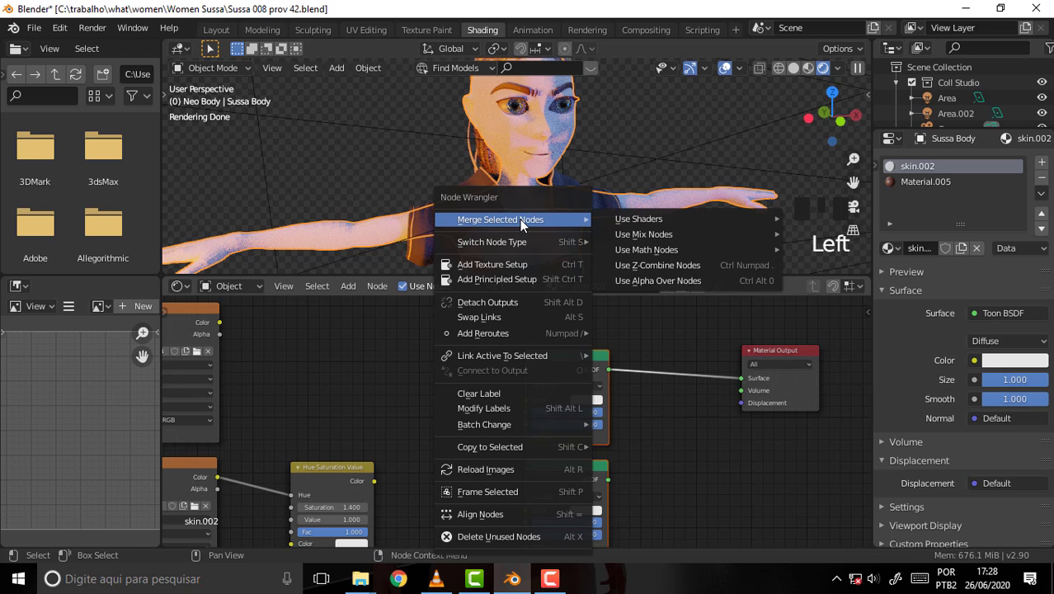
{"action": "key", "text": "shift+w"}
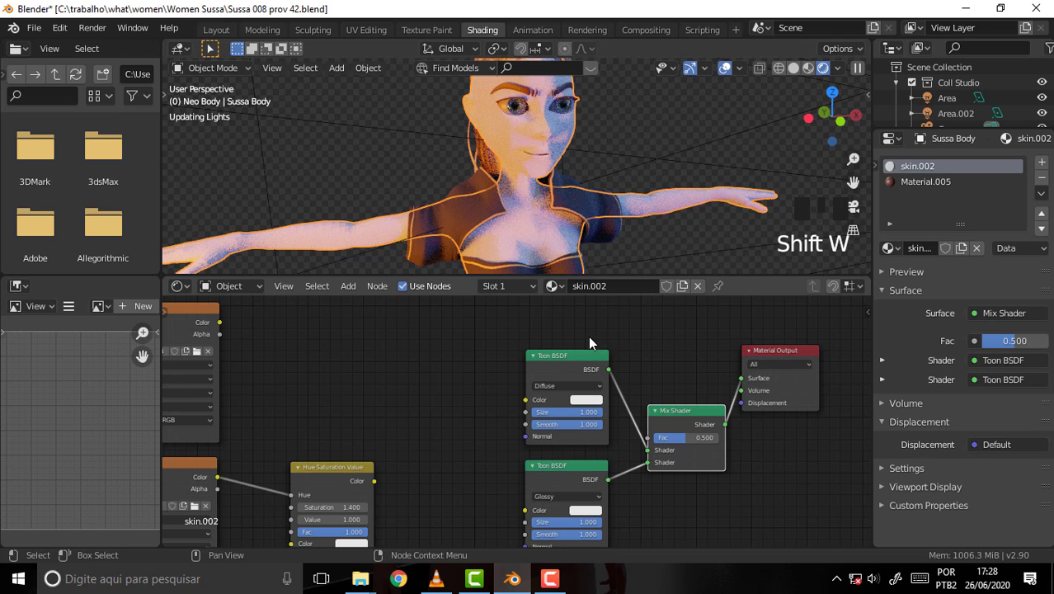